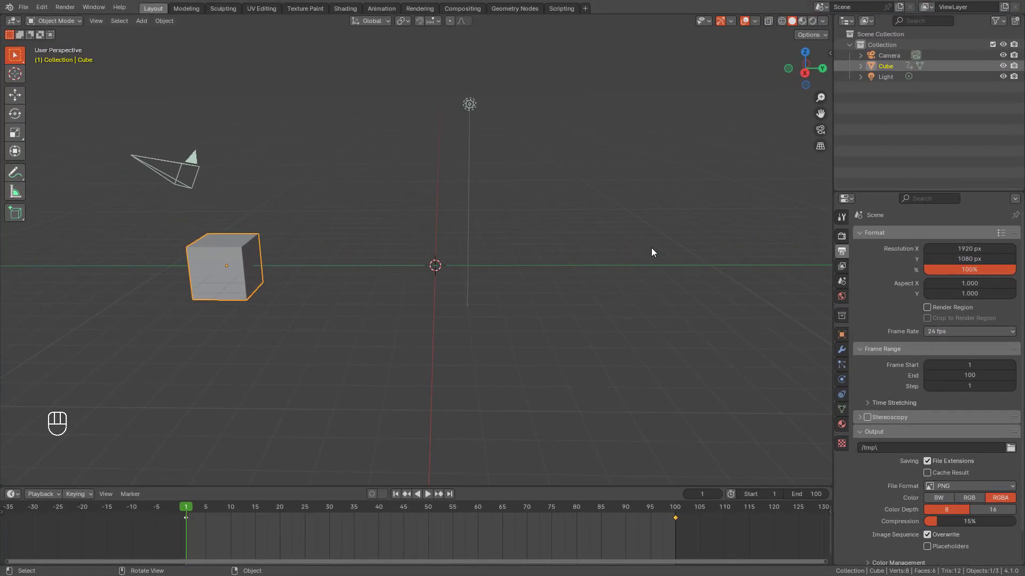
- Choose 60 fps from the Frame Rate list in Output Properties > Format
left_click(652, 253)
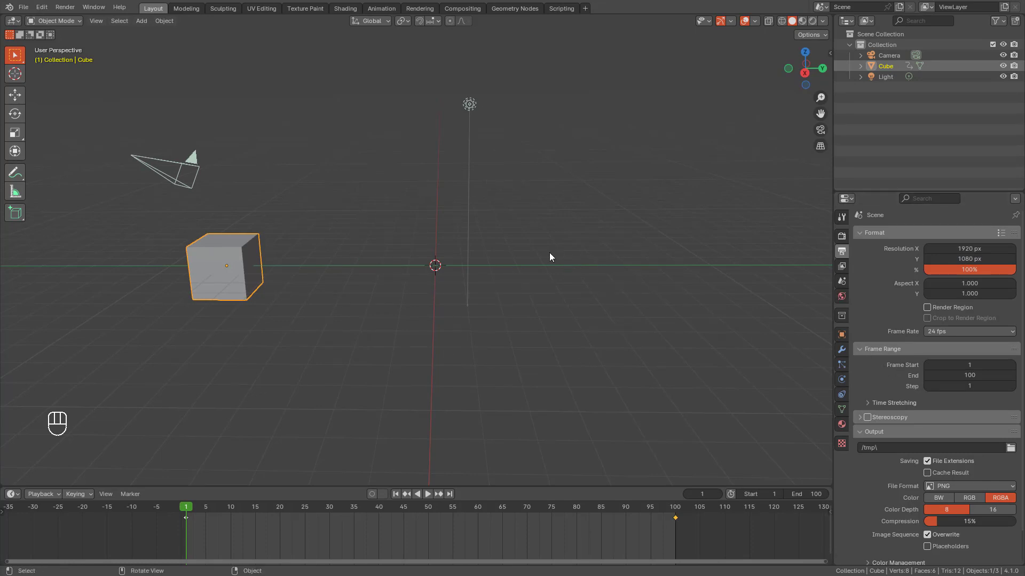
left_click_drag(936, 336, 905, 333)
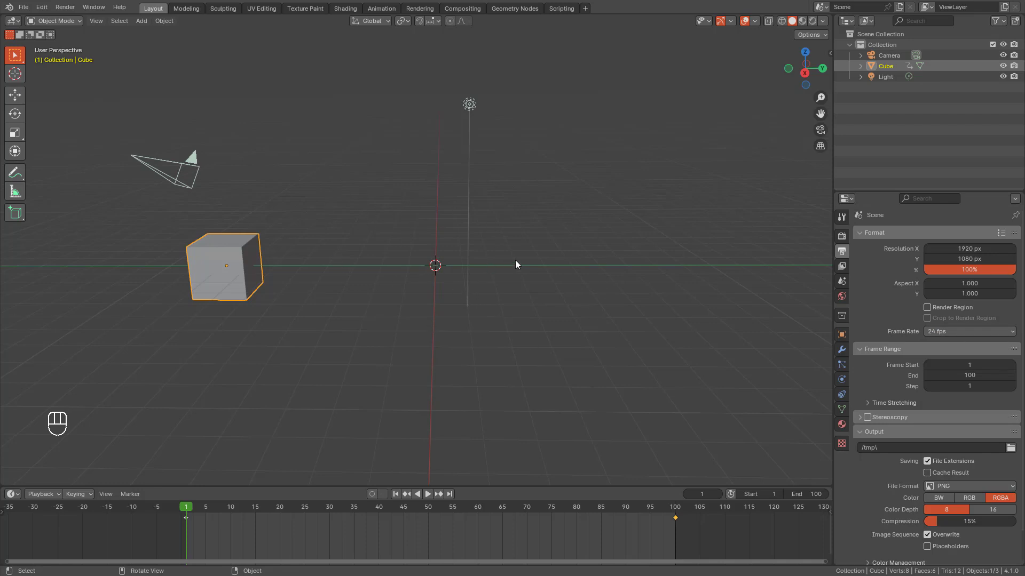
left_click_drag(939, 334, 938, 425)
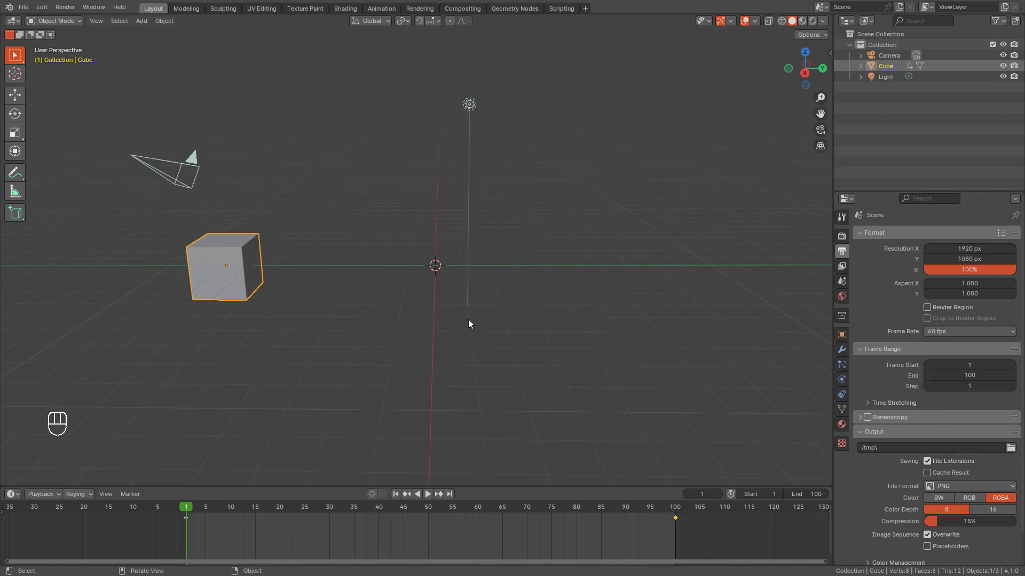
- Set the frame rate back to 24 fps and expand Time Stretching showing Old 100, New 100
left_click(952, 334)
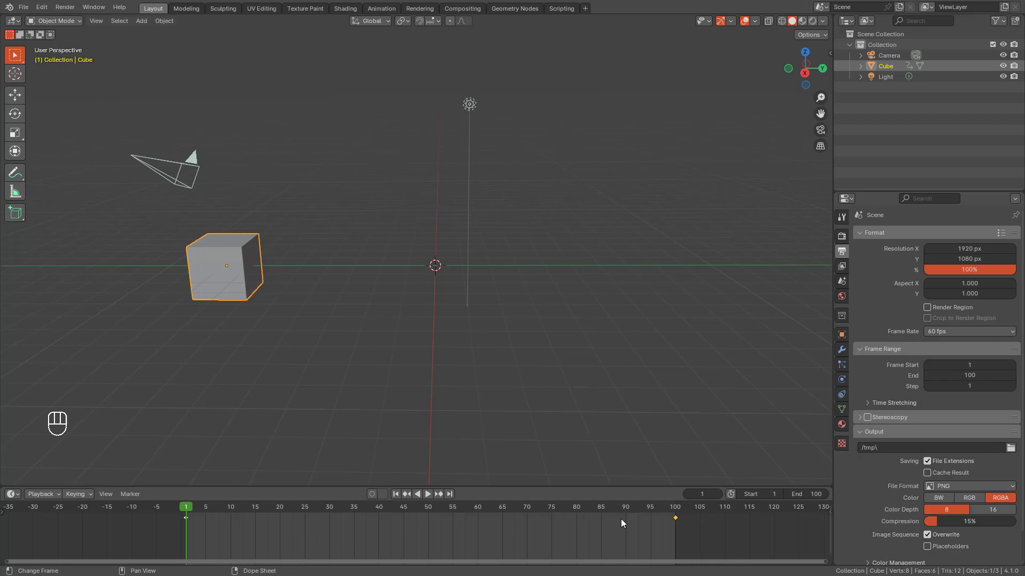
left_click(937, 340)
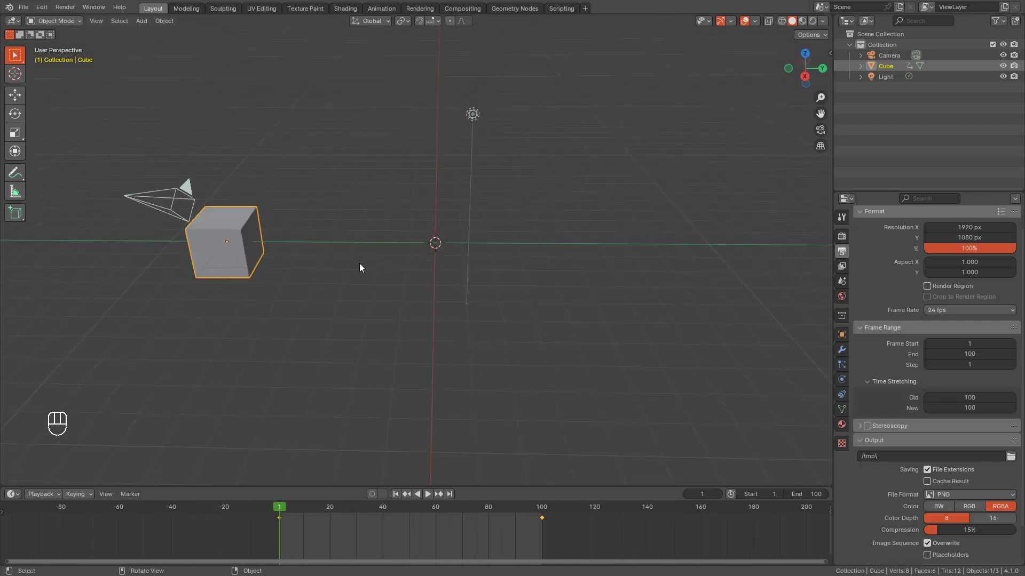
- Play the cube animation at 24 fps, scrub the timeline and jump back to frame 1
key("space")
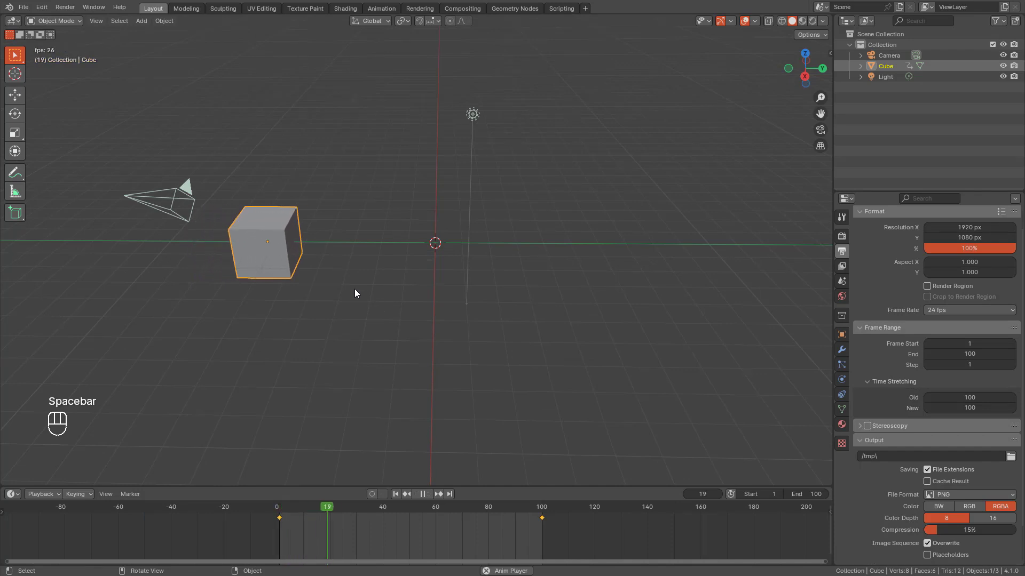
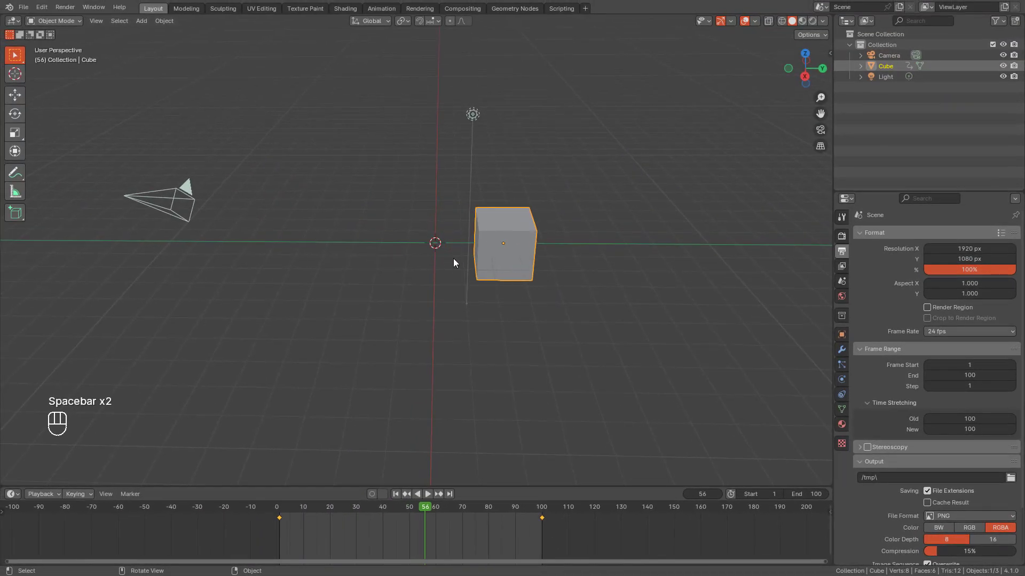
left_click_drag(429, 506, 372, 518)
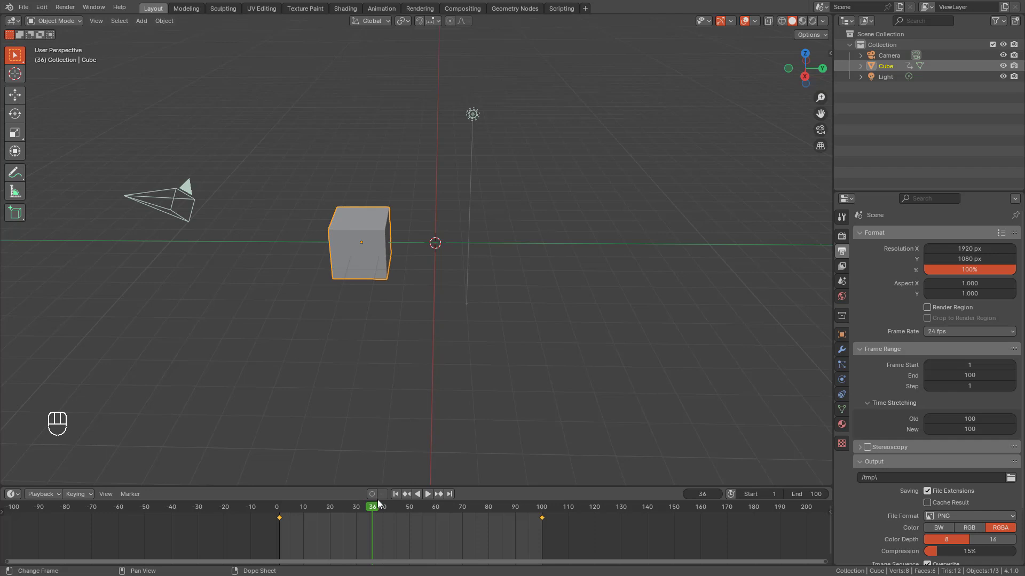
key("shift+Left")
- Switch the scene to 60 fps and replay the animation several times, ending at frame 1
left_click_drag(942, 334, 946, 422)
key("space")
key("Escape")
key("space")
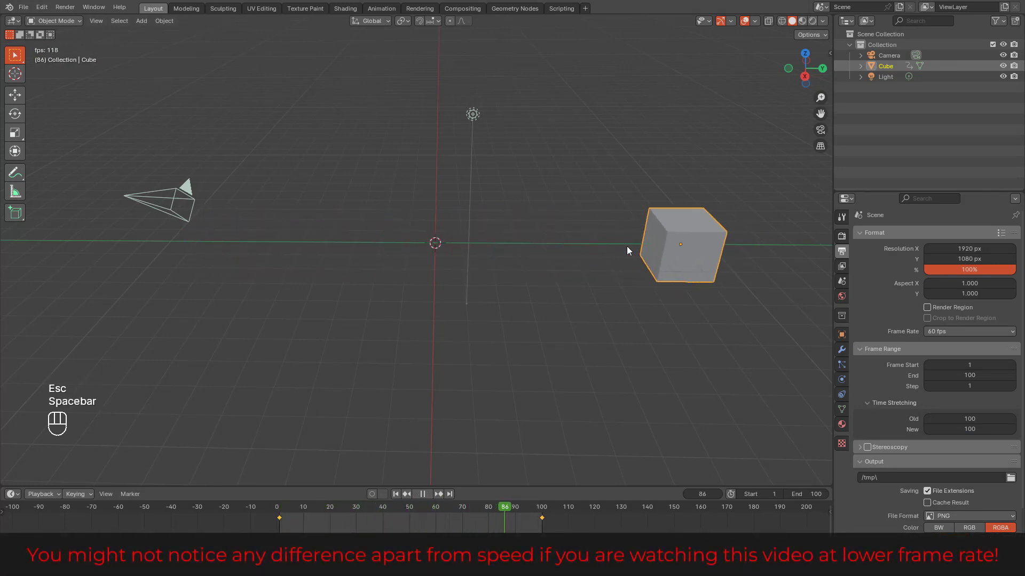
key("Escape")
key("space")
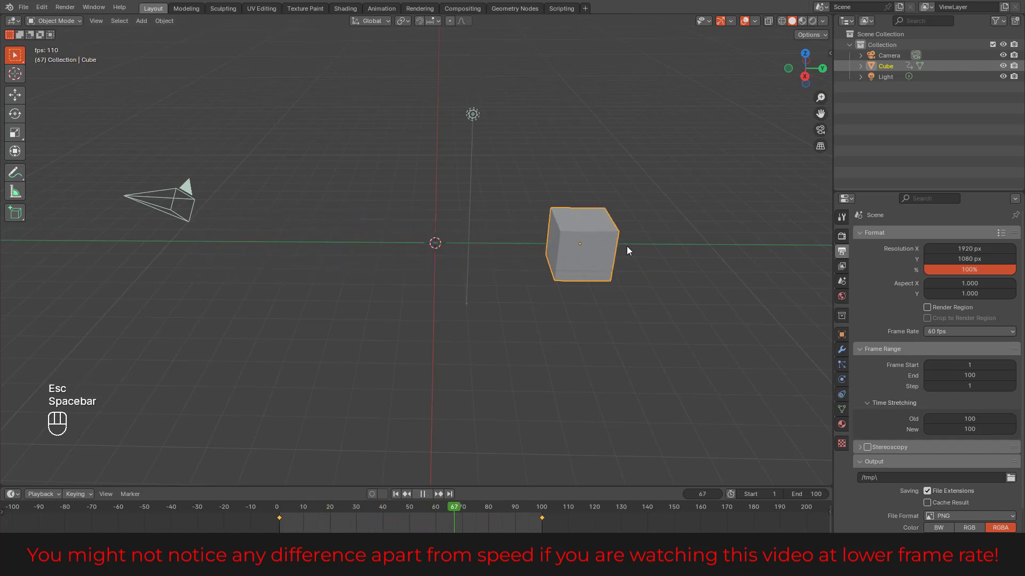
key("Escape")
key("space")
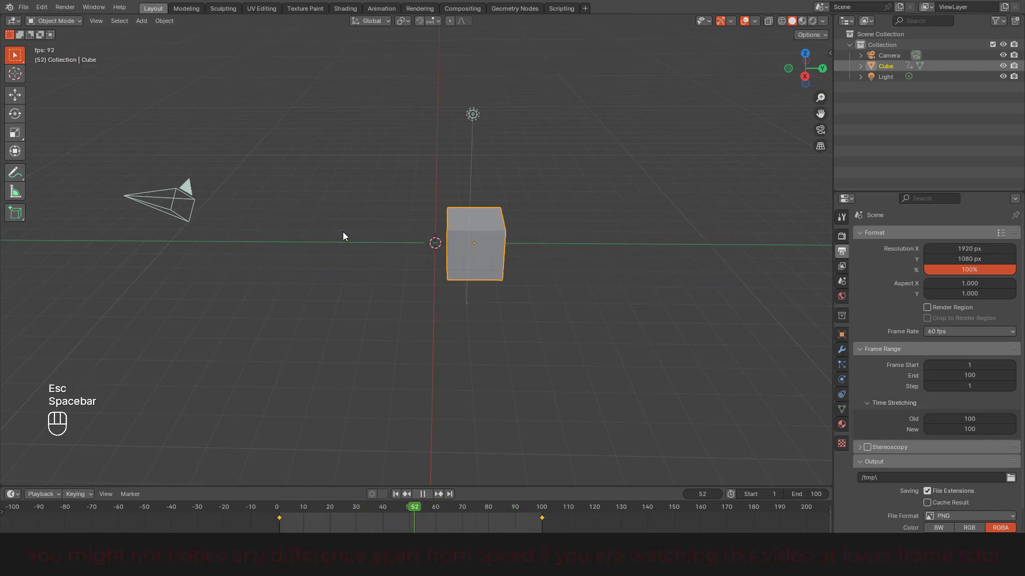
key("Escape")
key("space")
key("Escape")
key("space")
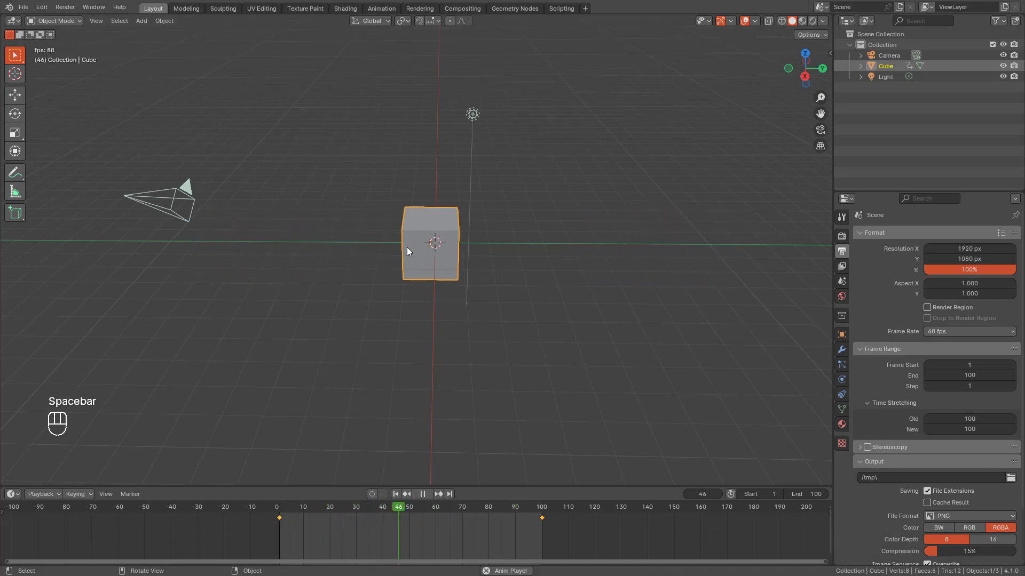
key("Escape")
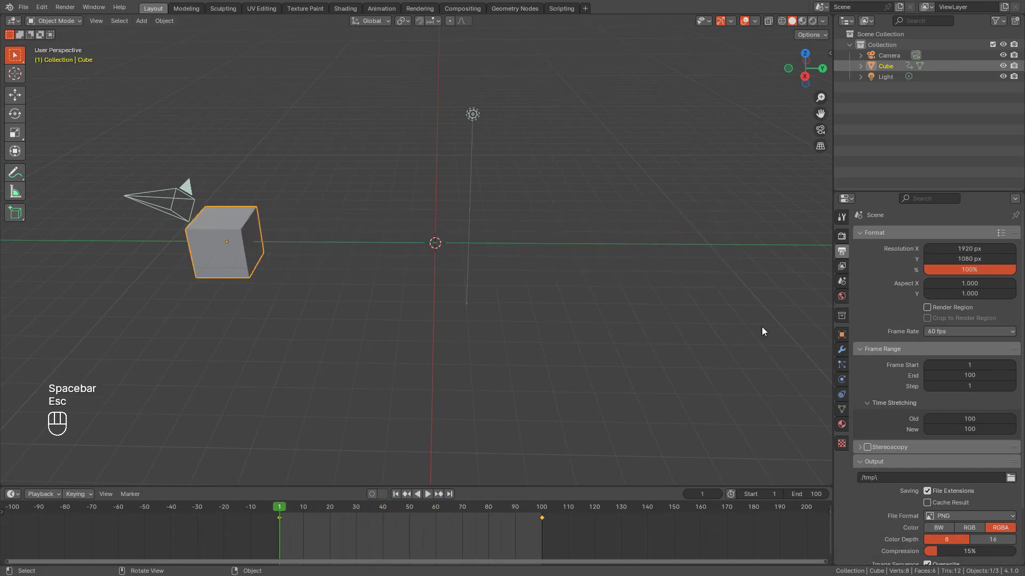
left_click_drag(945, 333, 952, 358)
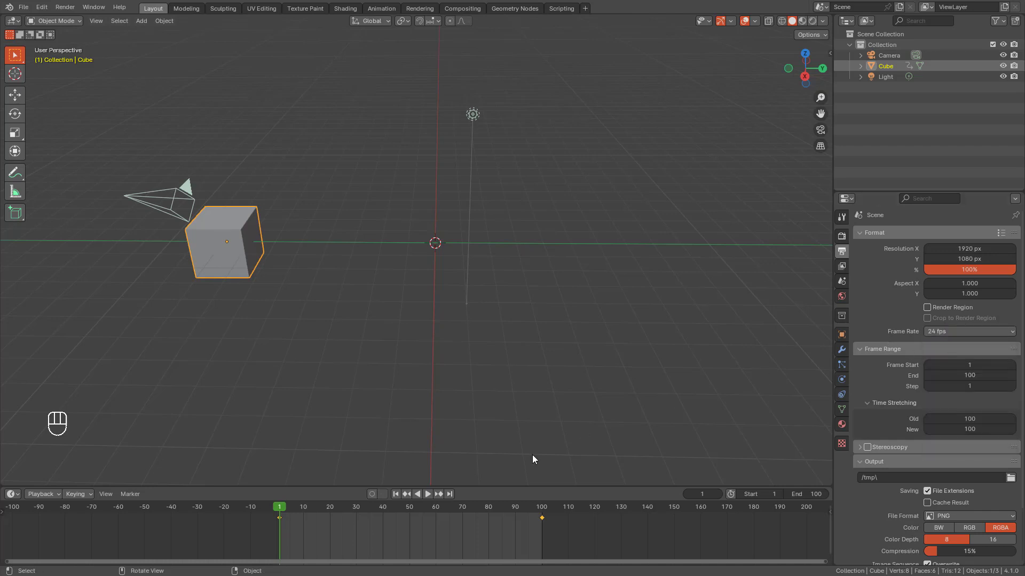
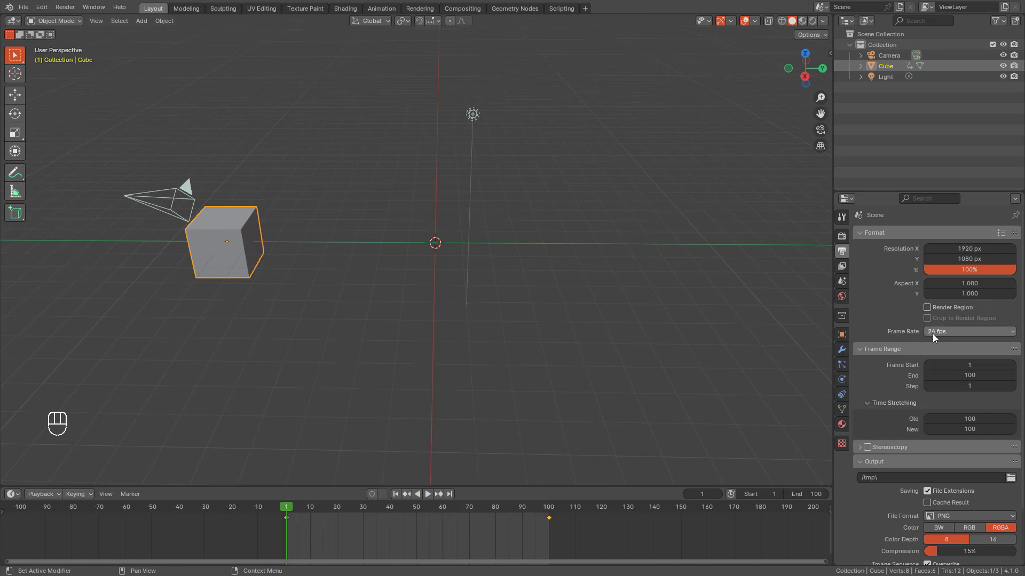
left_click_drag(286, 511, 402, 519)
left_click(370, 513)
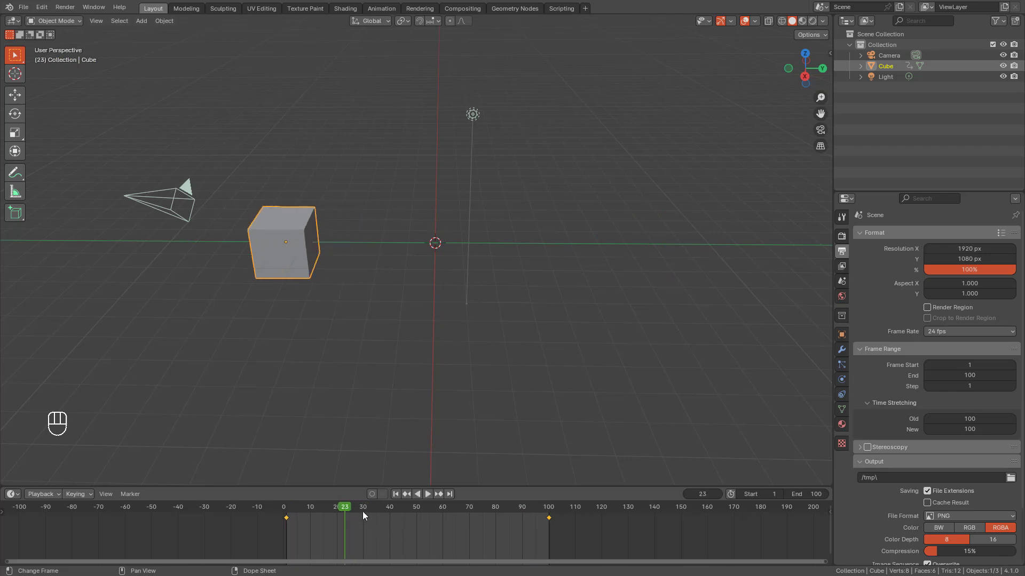
left_click_drag(939, 339, 946, 422)
left_click_drag(332, 513, 446, 522)
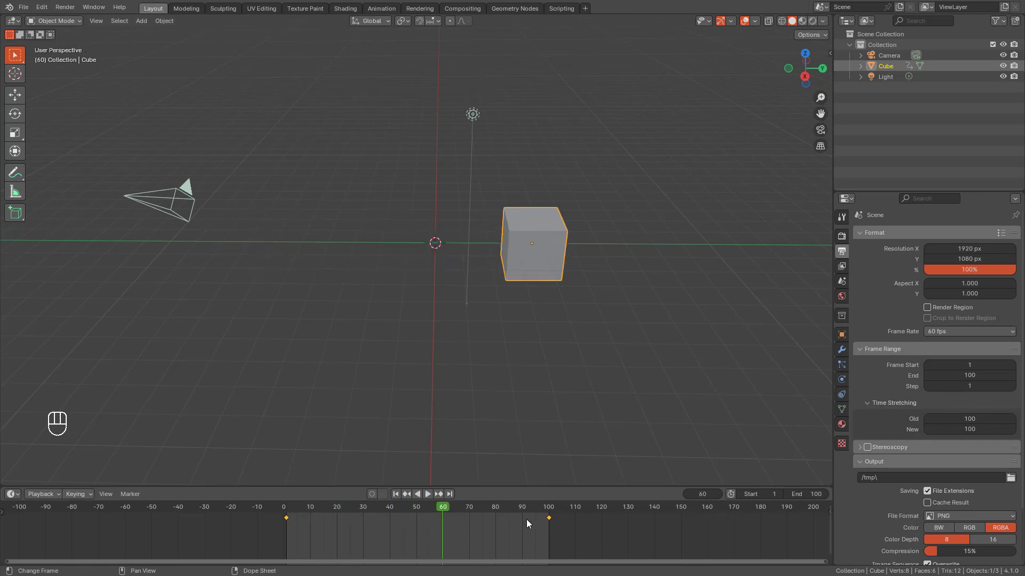
left_click_drag(443, 513, 288, 513)
key("space")
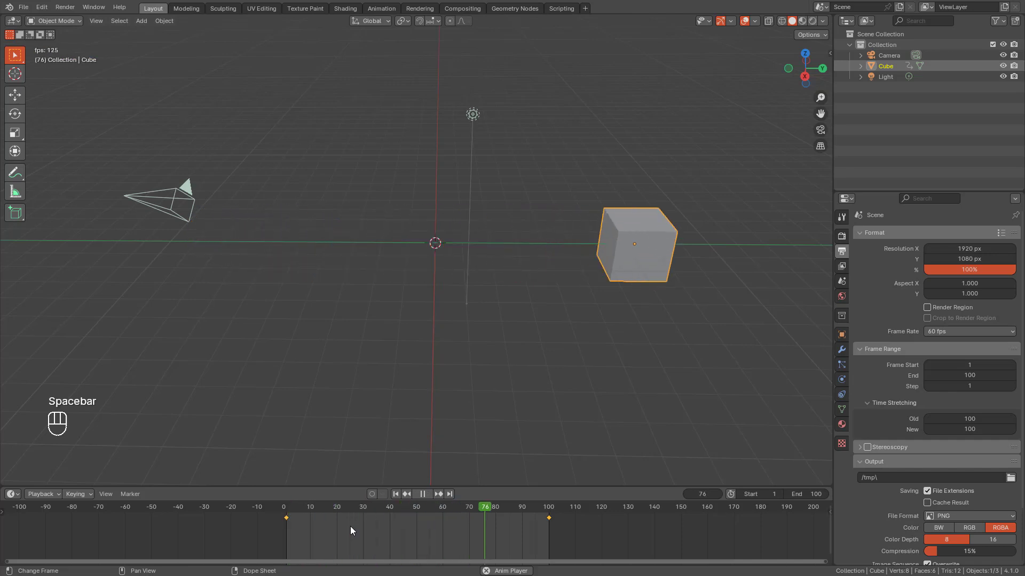
key("Escape")
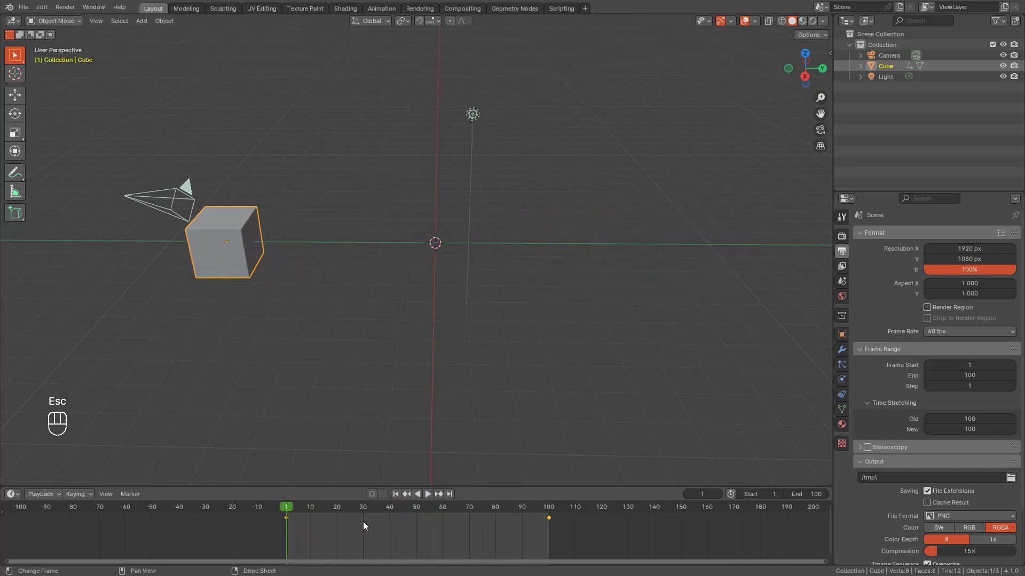
key("space")
key("Escape")
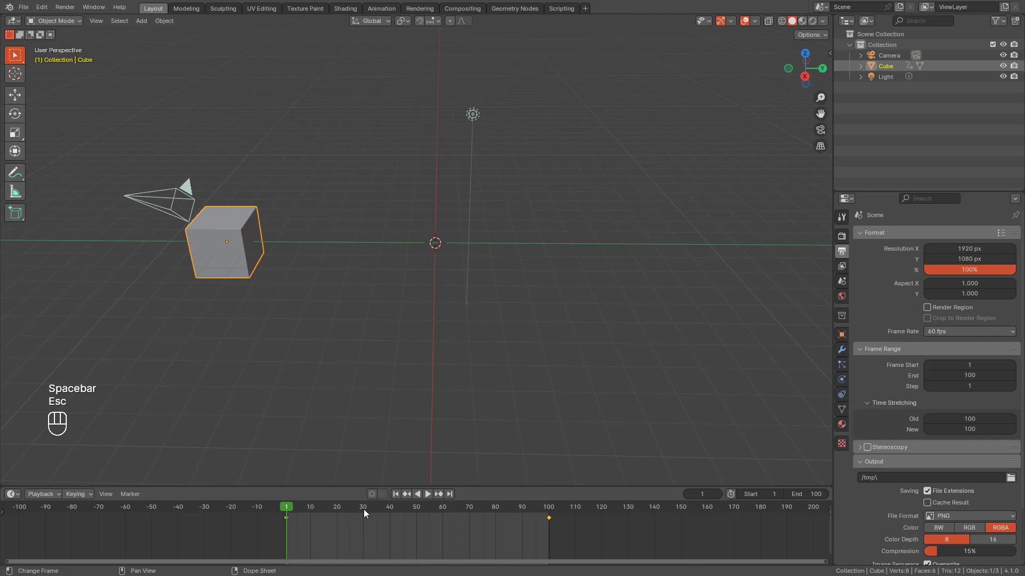
- Scrub to the start and briefly play the animation remapped from 24 old to 60 new frames
left_click_drag(297, 510, 290, 517)
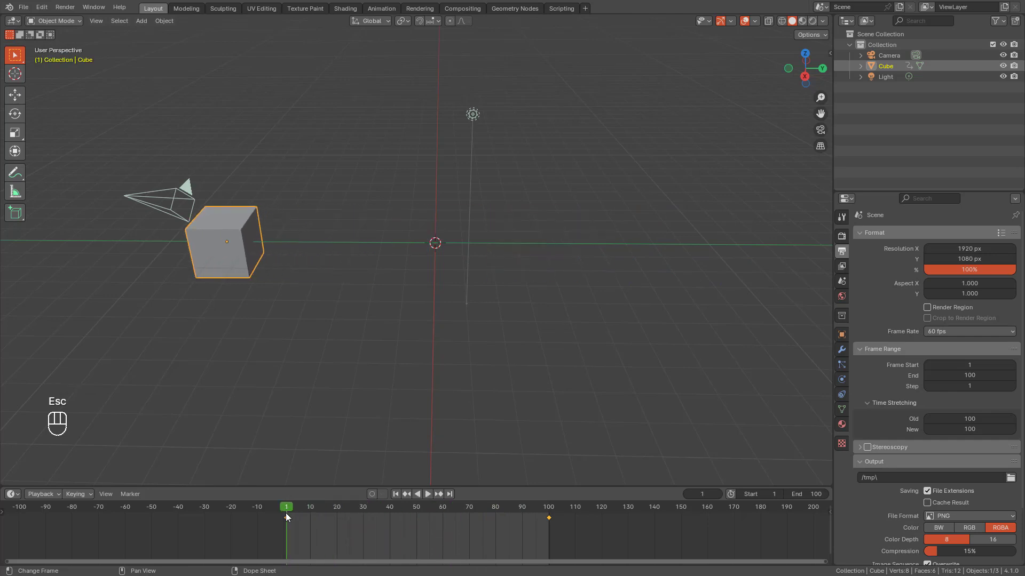
key("space")
key("Escape")
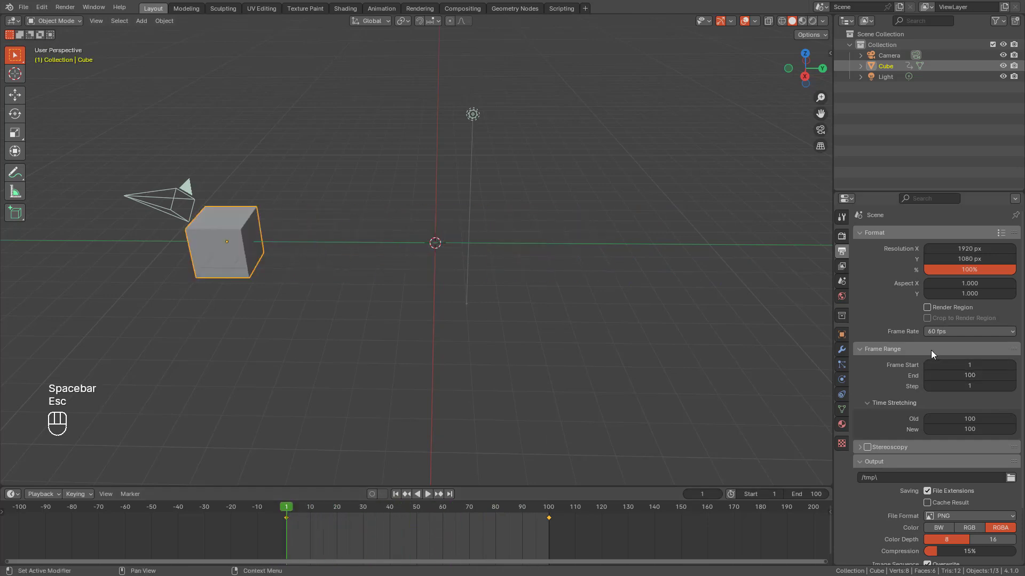
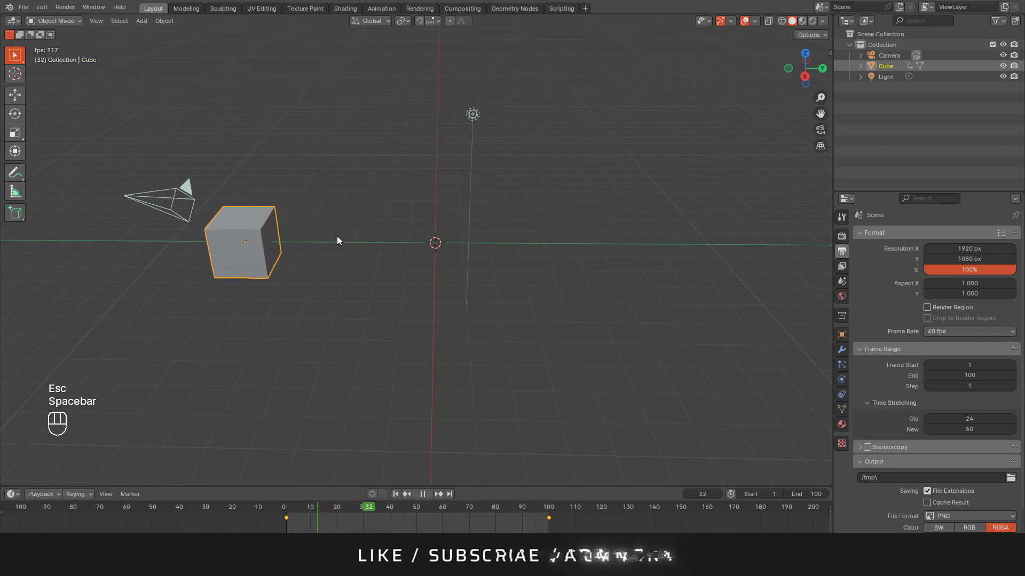
- Play the stretched cube animation and stop it to see it cut off at frame 100
key("Escape")
key("space")
key("Escape")
key("space")
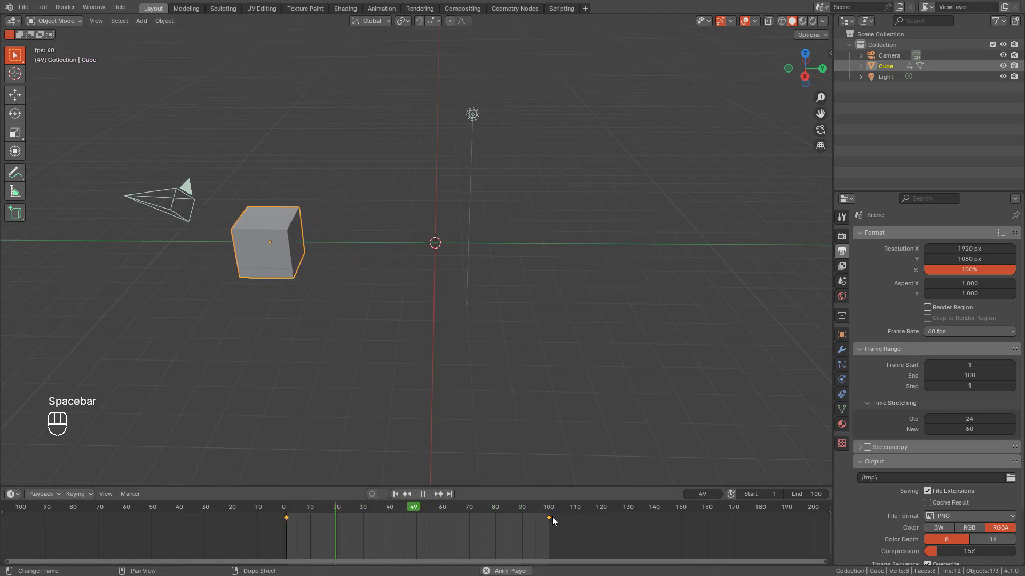
key("Escape")
- Scrub the timeline past frame 100 toward 250 to find where the slowed animation ends
left_click_drag(294, 508, 359, 521)
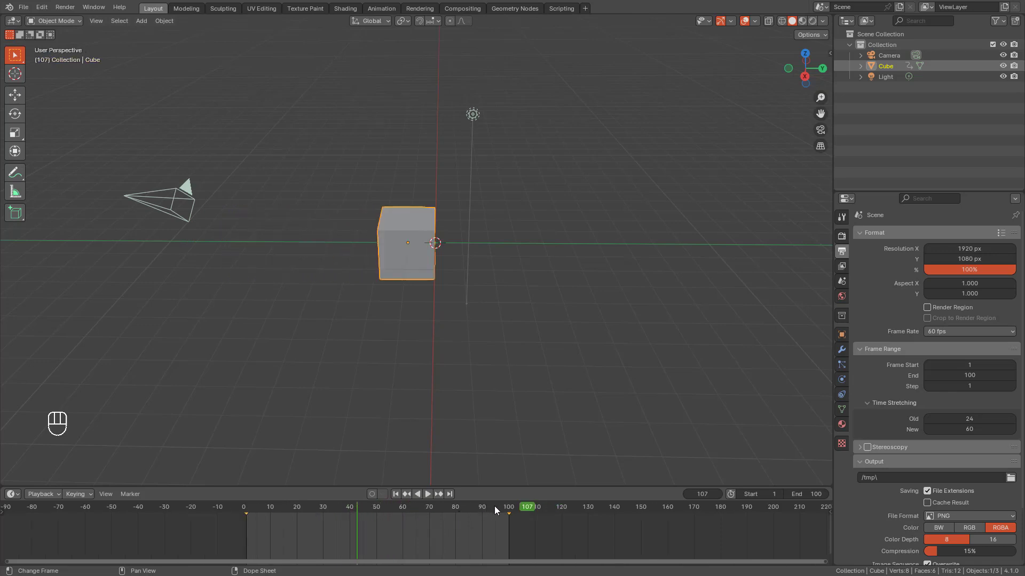
left_click(536, 511)
left_click_drag(581, 514, 770, 516)
middle_click(616, 527)
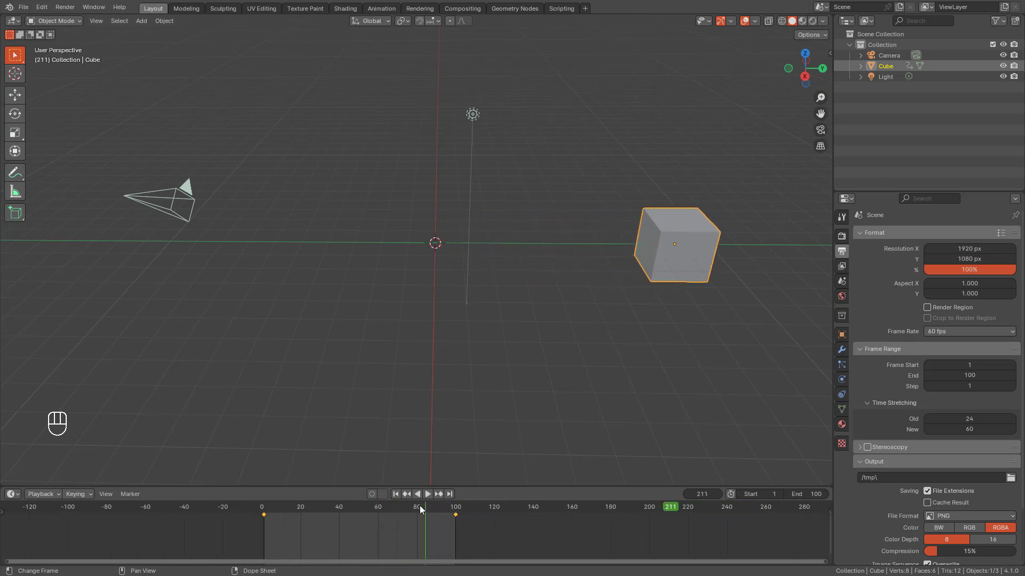
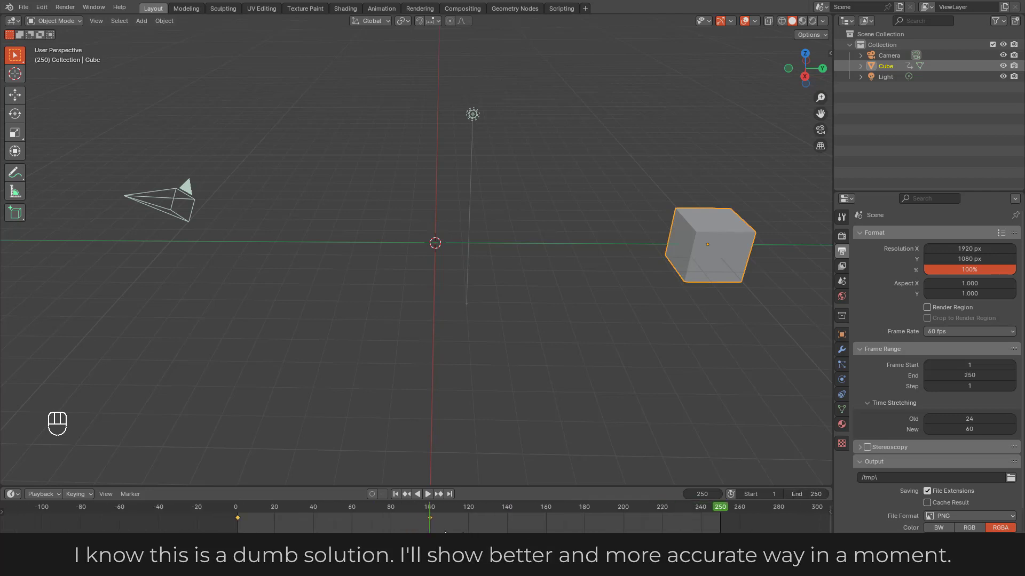
- Replay the cube animation at 50 fps with time stretching 24 old to 50 new
left_click(395, 507)
key("space")
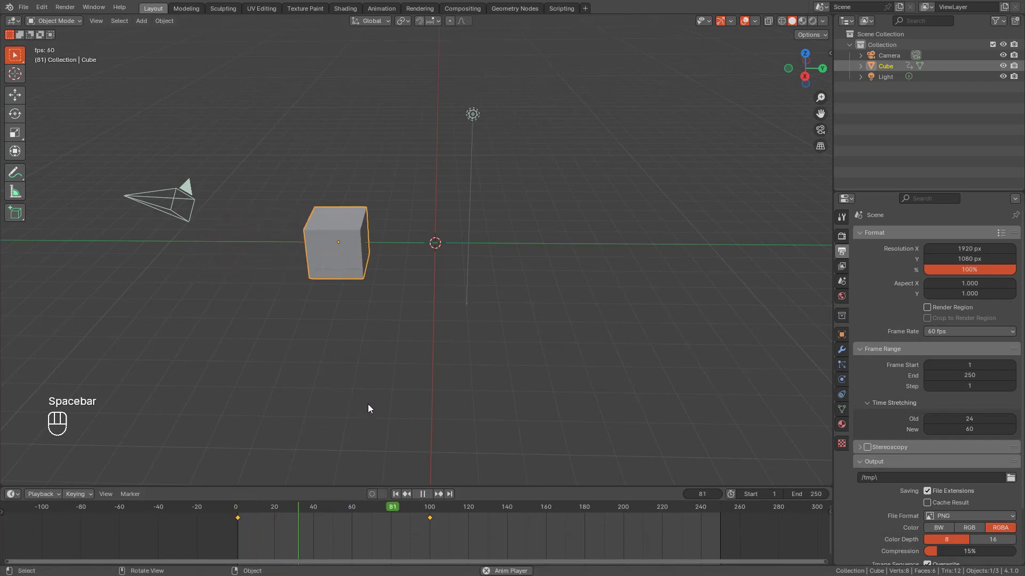
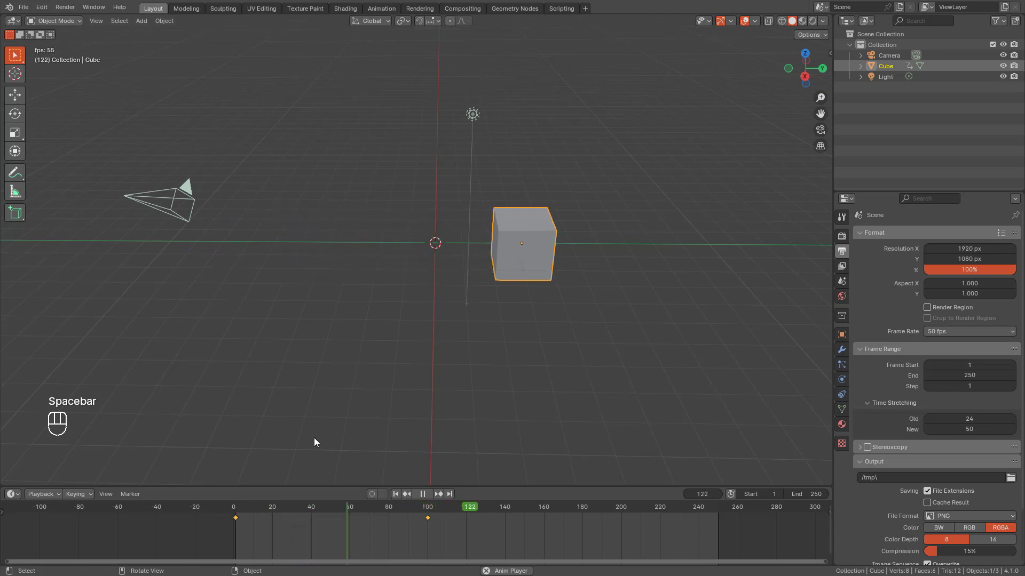
key("Escape")
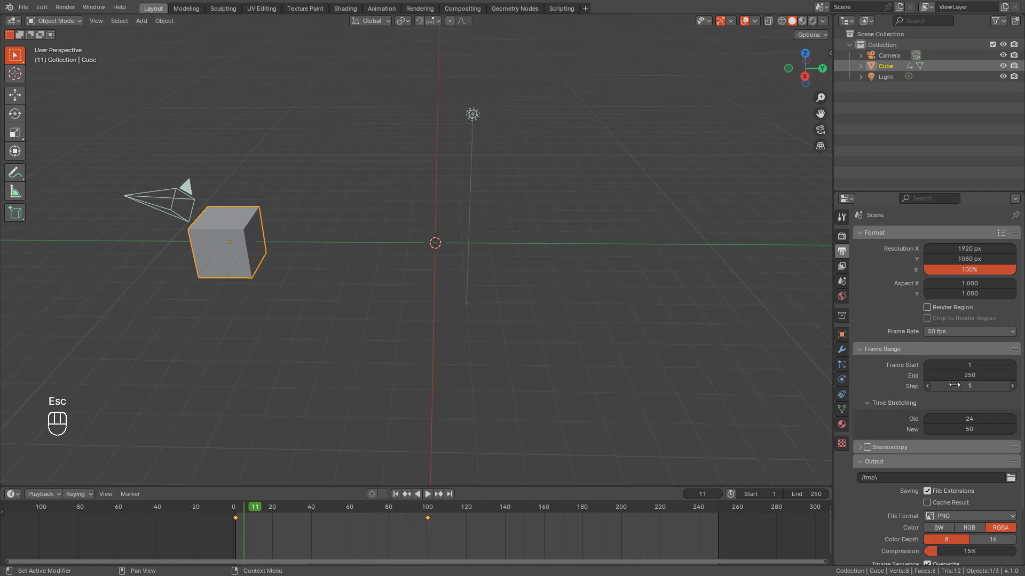